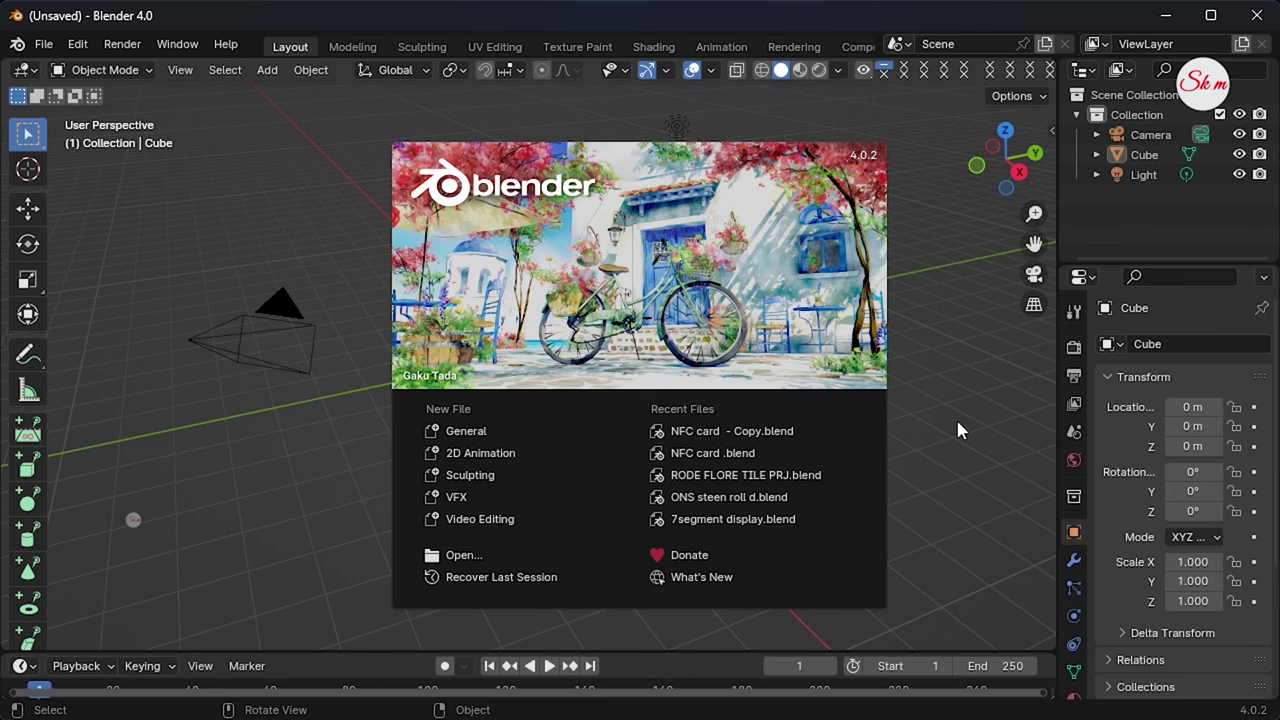
Step: Dismiss the splash screen and delete the default cube
{"action": "left_click", "coordinate": [965, 429]}
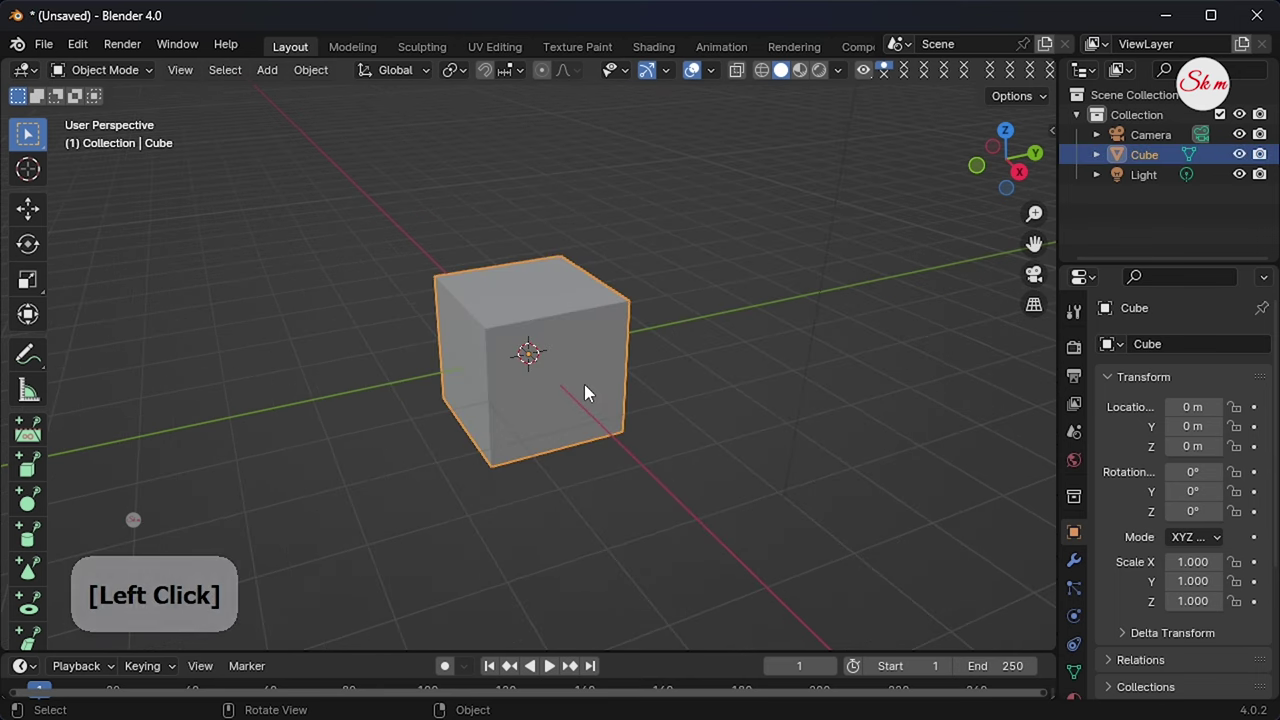
{"action": "key", "text": "Delete"}
Step: Add a Bezier circle at the origin and rotate it 90° around the Y axis
{"action": "left_click", "coordinate": [274, 80]}
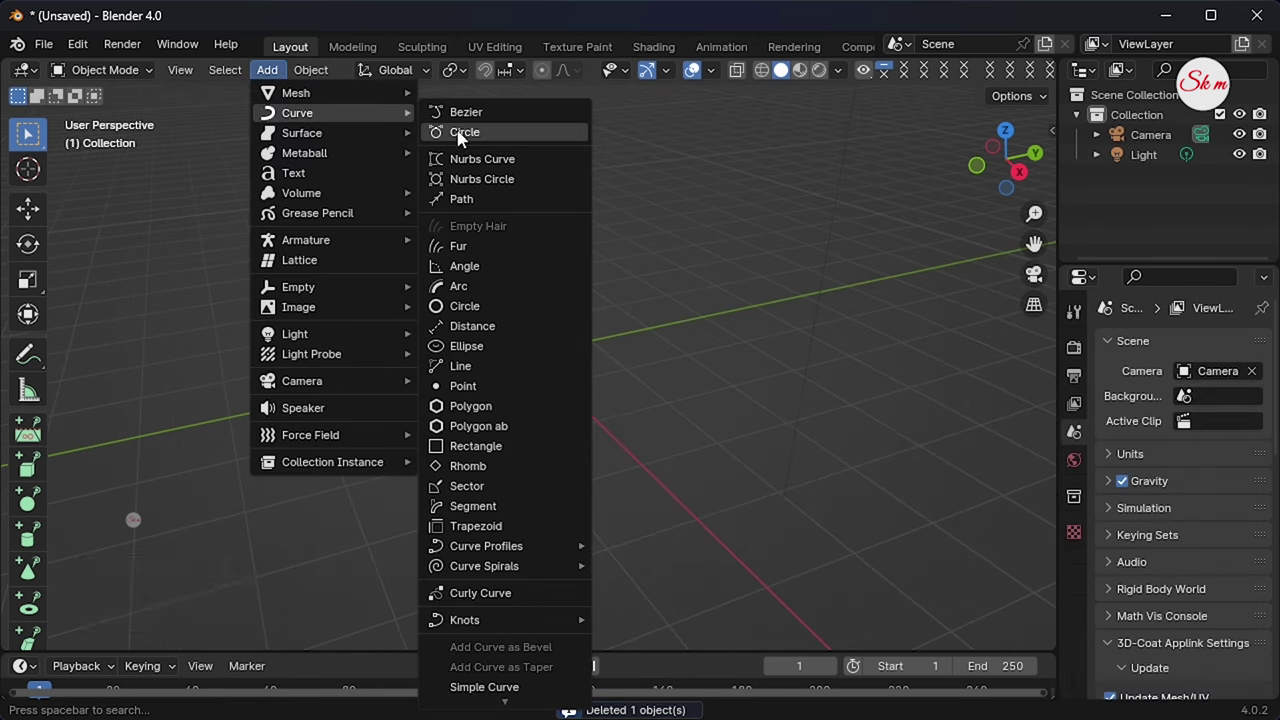
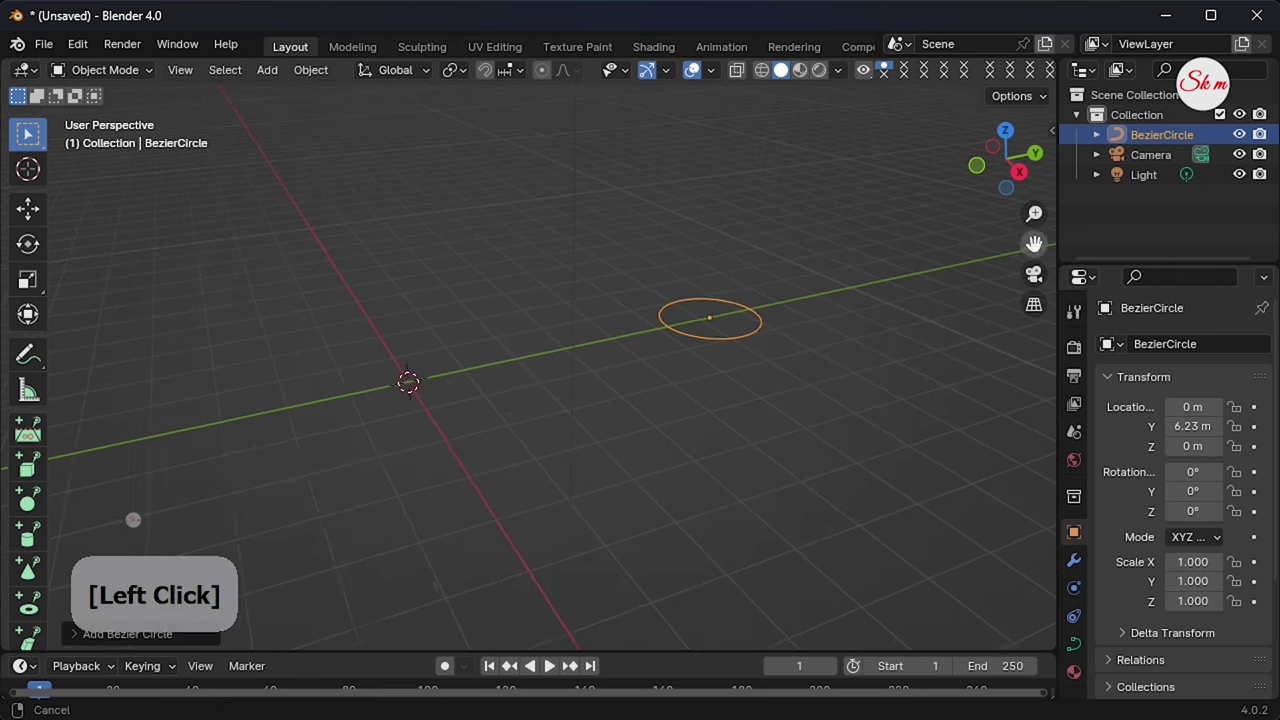
{"action": "key", "text": "9"}
{"action": "key", "text": "0"}
{"action": "key", "text": "Return"}
{"action": "left_click", "coordinate": [313, 77]}
{"action": "left_click", "coordinate": [577, 163]}
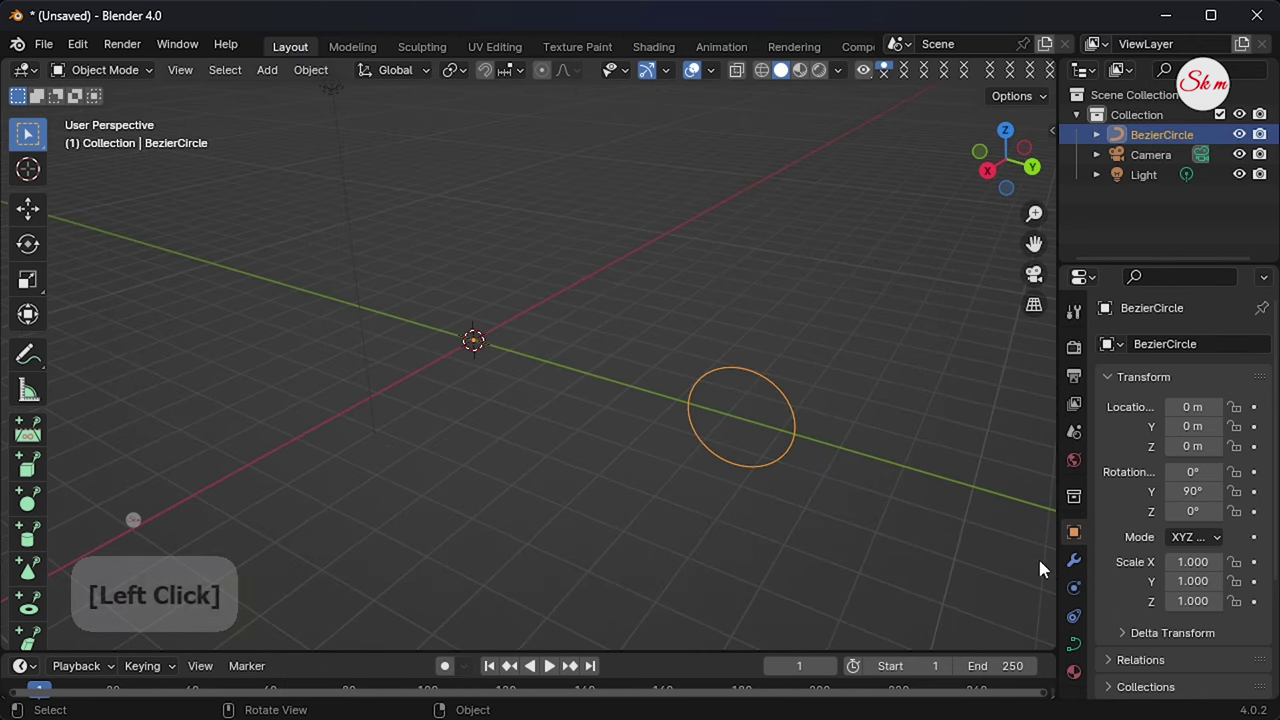
Step: Add a Screw modifier to the circle, spinning around the X axis to form a ring
{"action": "left_click", "coordinate": [1077, 572]}
{"action": "left_click", "coordinate": [1139, 350]}
{"action": "key", "text": "s"}
{"action": "left_click", "coordinate": [952, 380]}
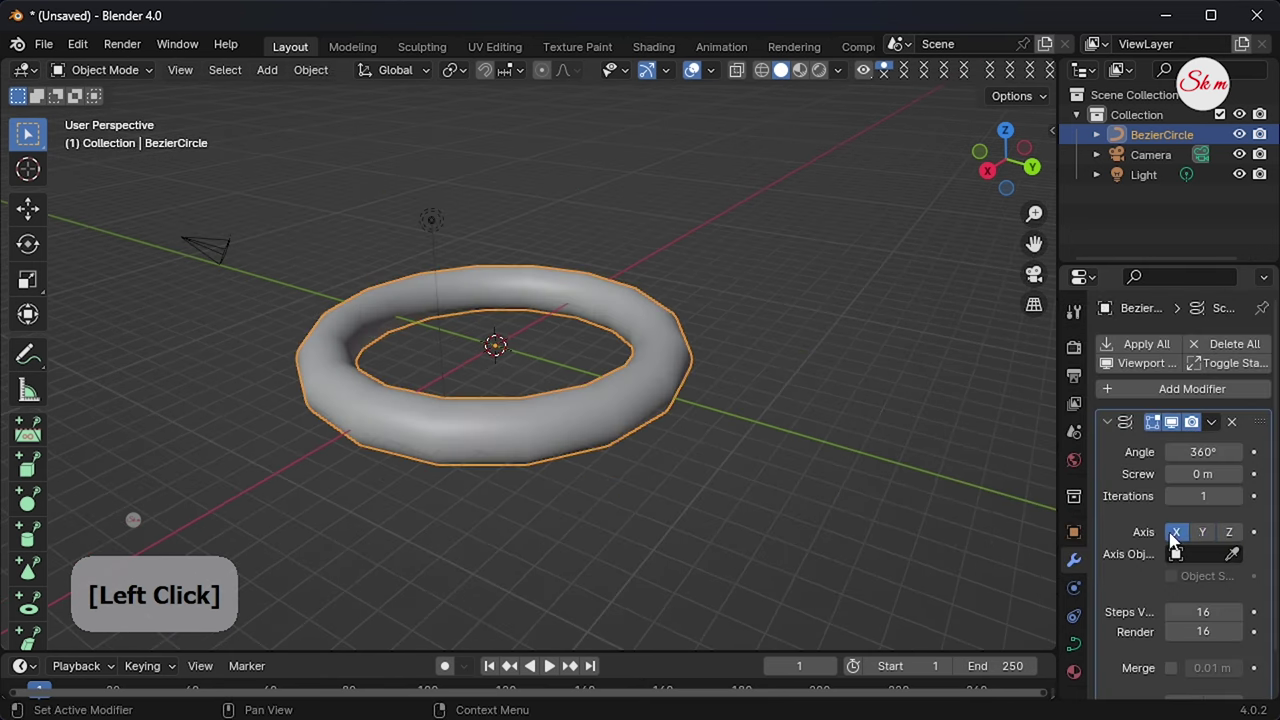
{"action": "left_click", "coordinate": [1209, 542]}
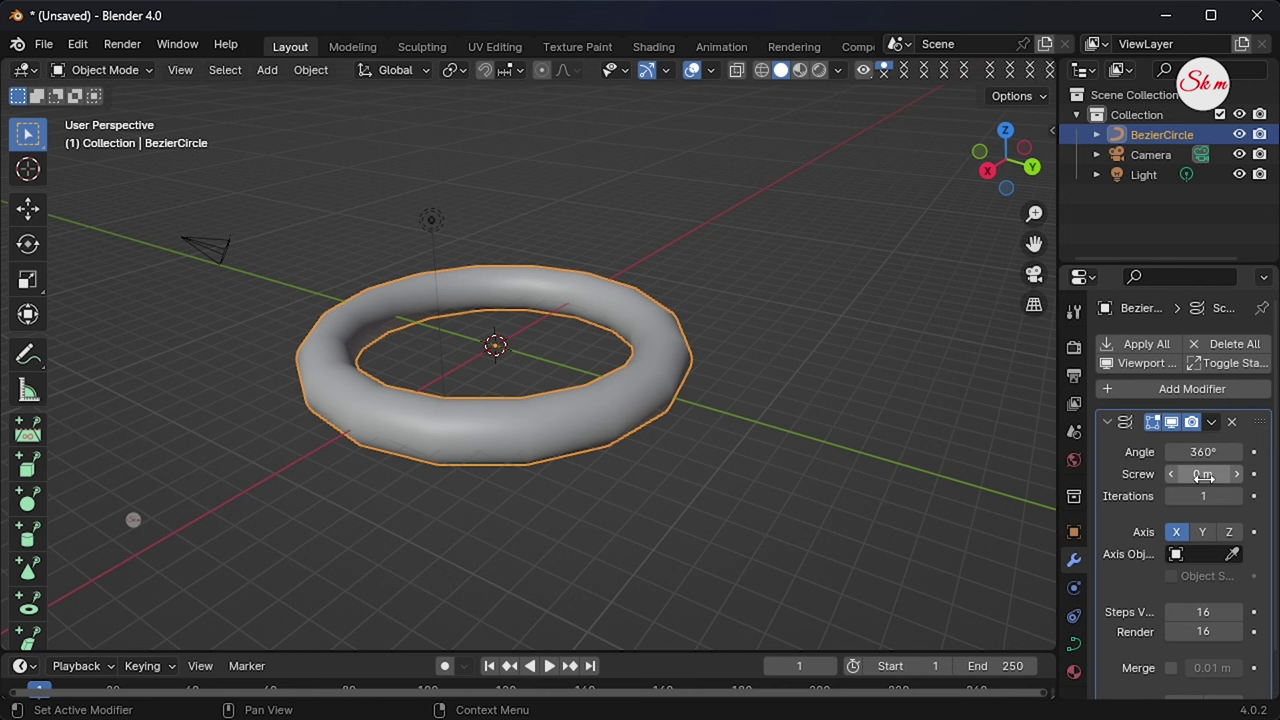